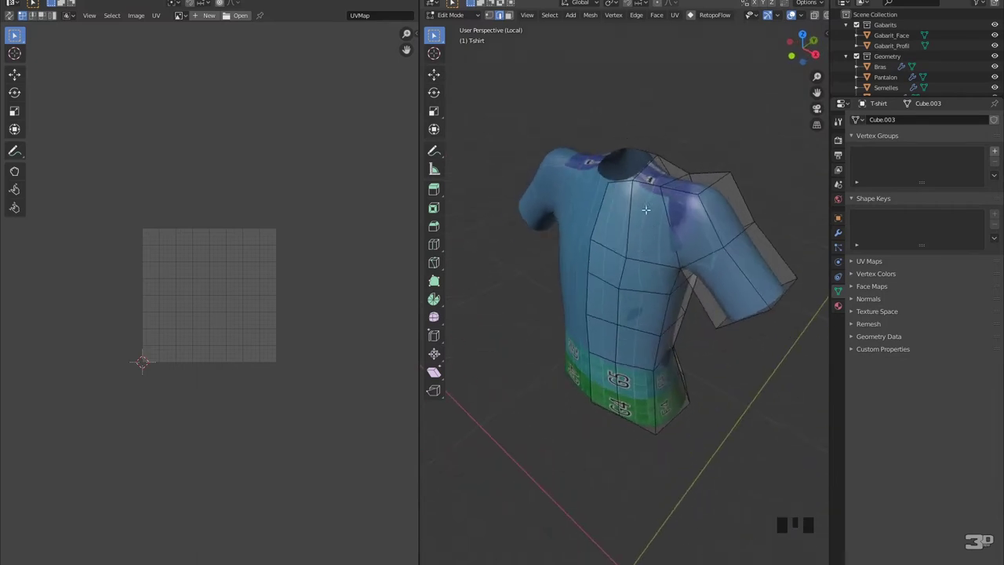
Orbit the viewport around the T-shirt to inspect the sleeves and front before leaving Edit Mode.
drag(795, 11, 796, 11)
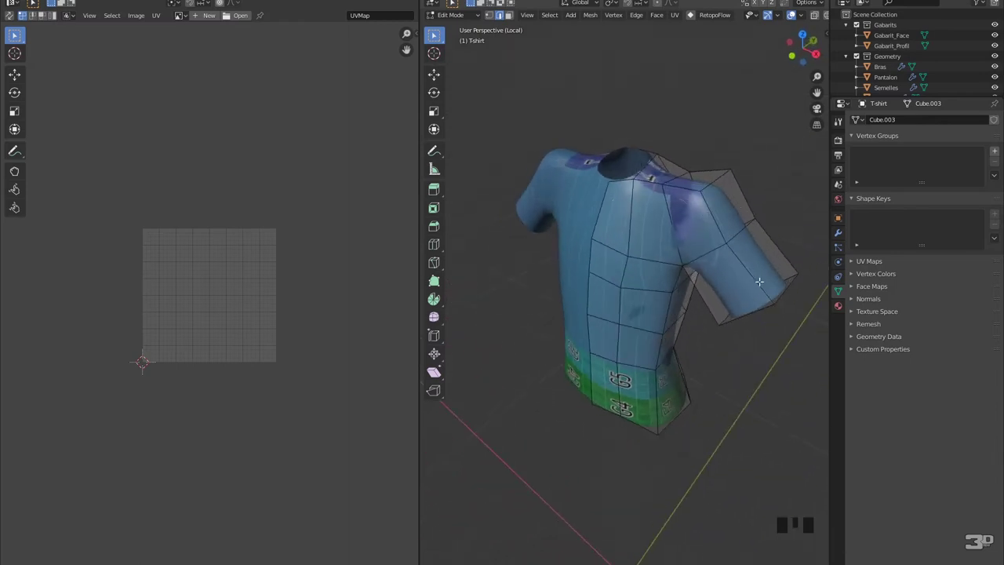
drag(796, 11, 795, 11)
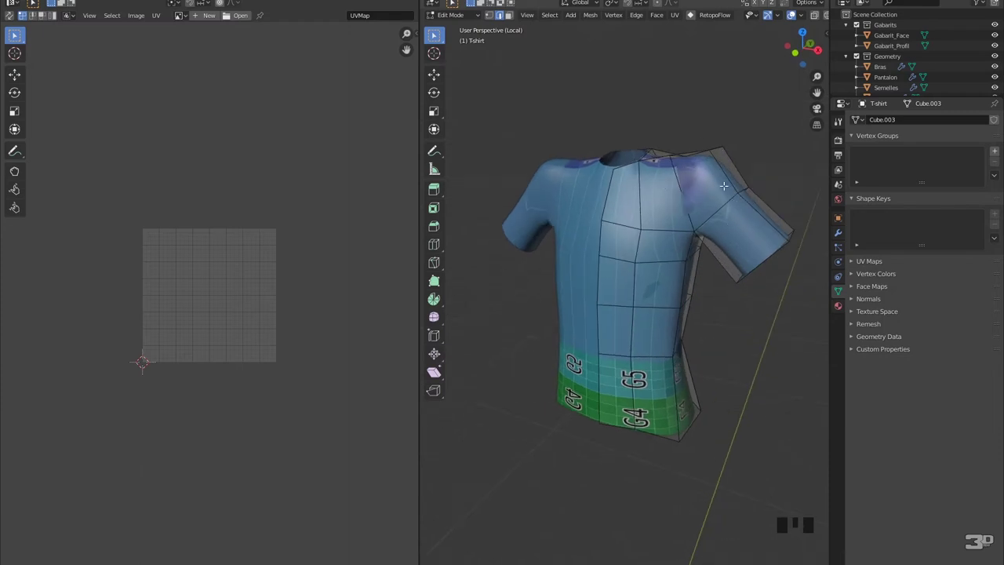
drag(795, 11, 796, 11)
drag(455, 22, 839, 255)
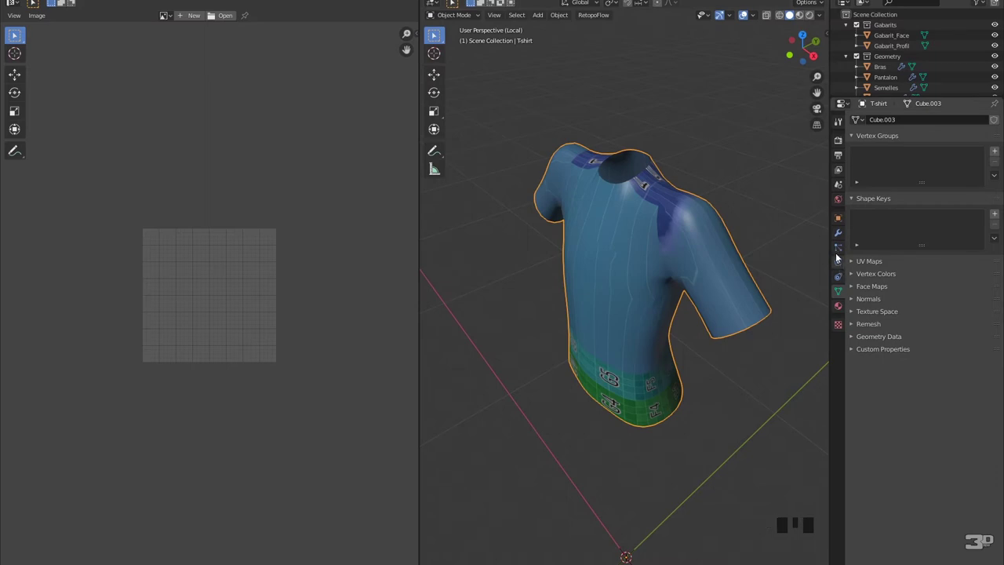
Apply the Mirror modifier permanently to the T-shirt.
click(841, 237)
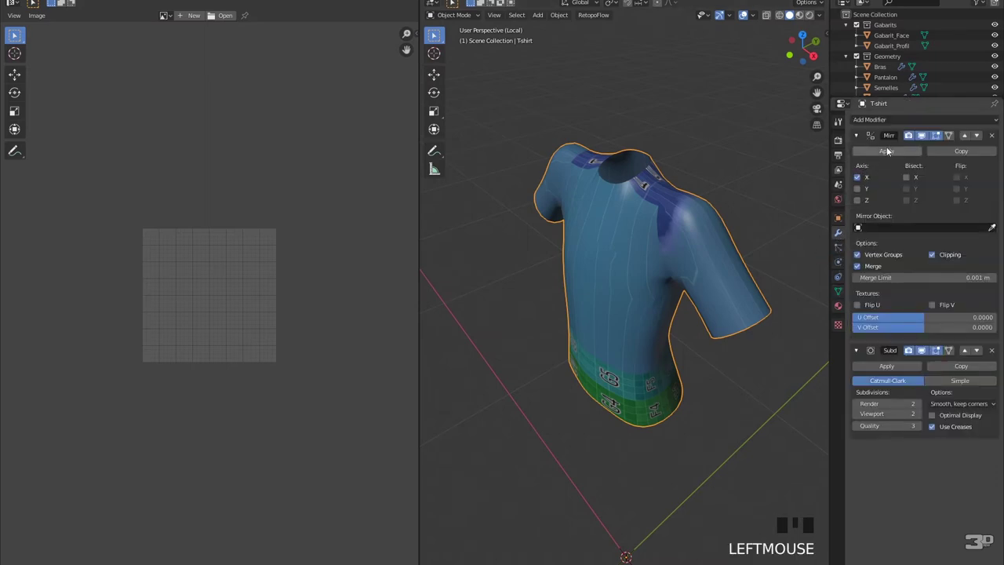
click(891, 149)
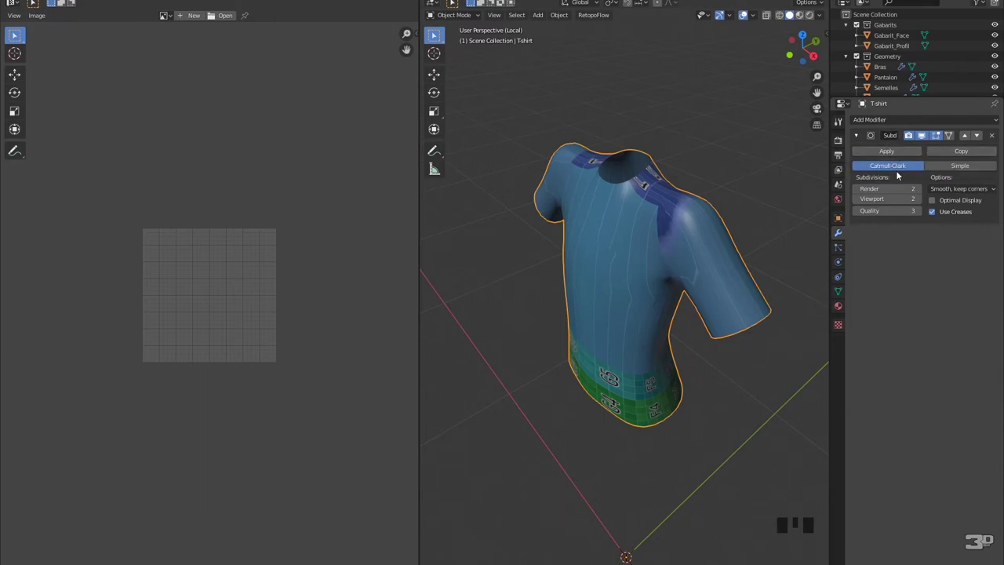
Set the Subdivision modifier to level 1 for viewport and render, then apply it.
click(859, 202)
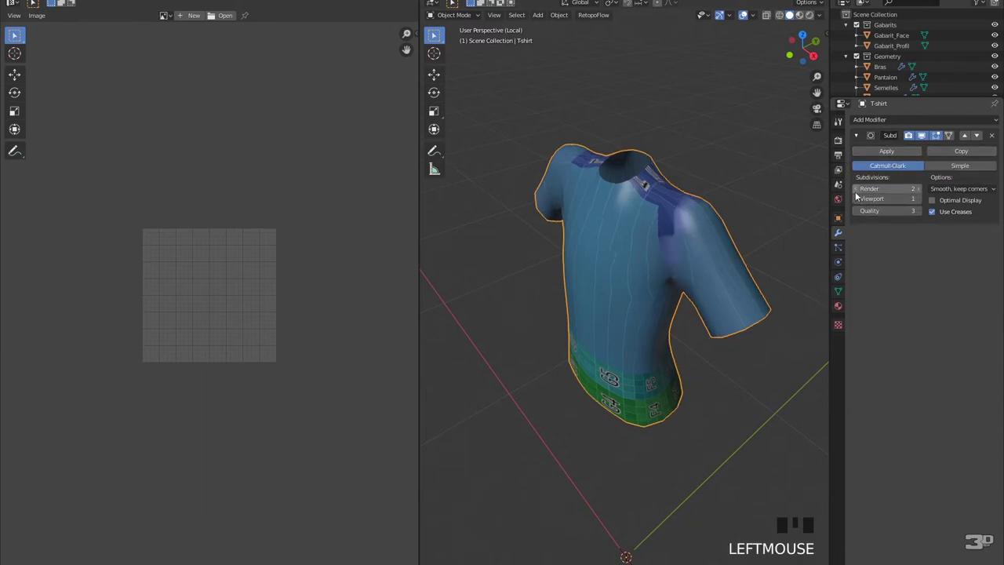
click(860, 194)
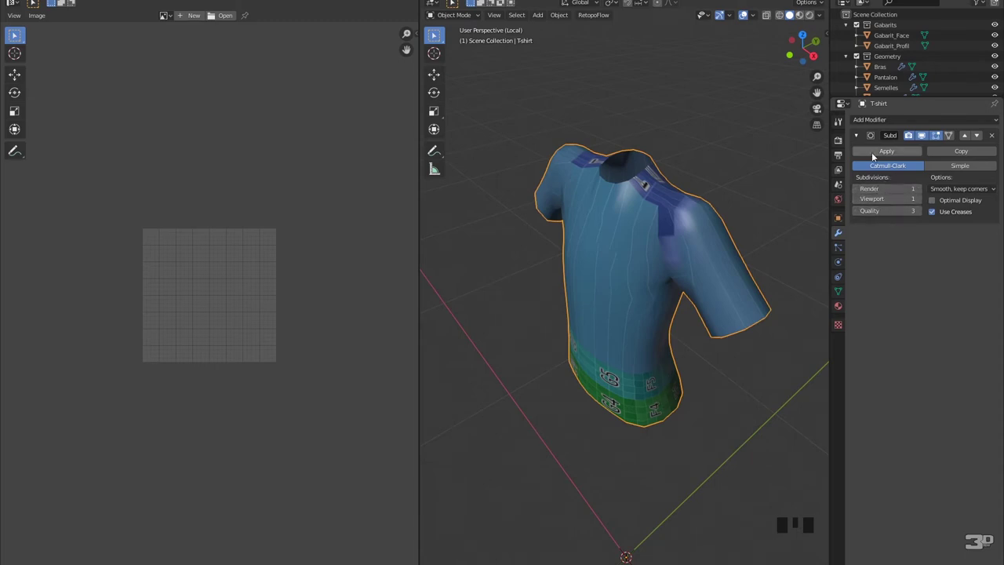
click(876, 154)
drag(680, 333, 651, 271)
click(651, 272)
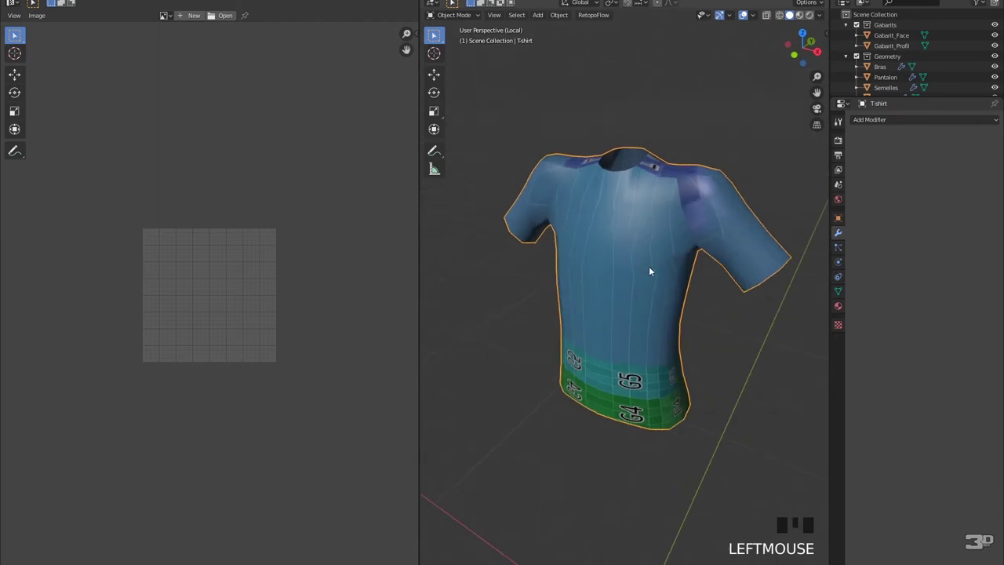
Enter Edit Mode and turn off UV Sync Selection so the UV layout shows.
key(Tab)
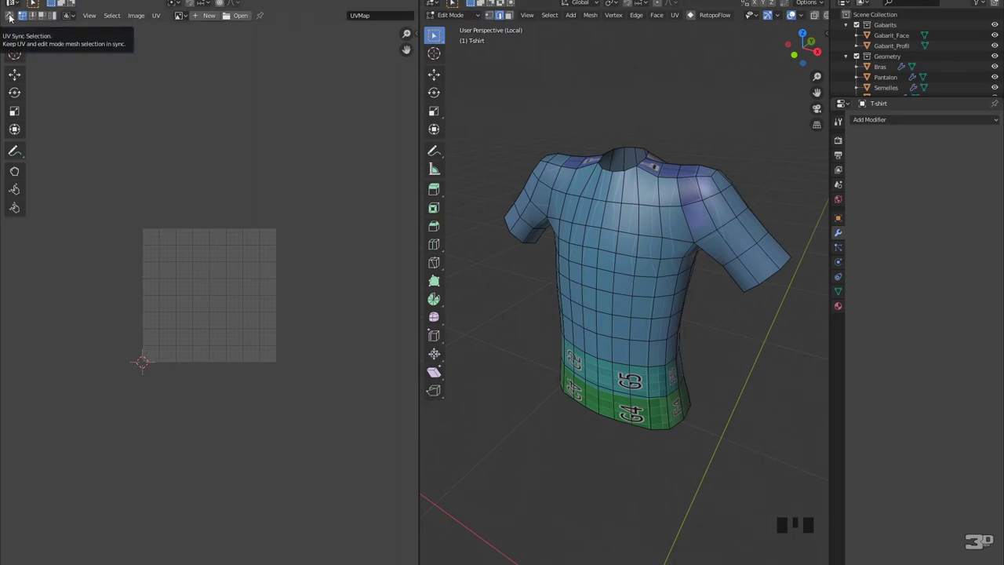
click(11, 19)
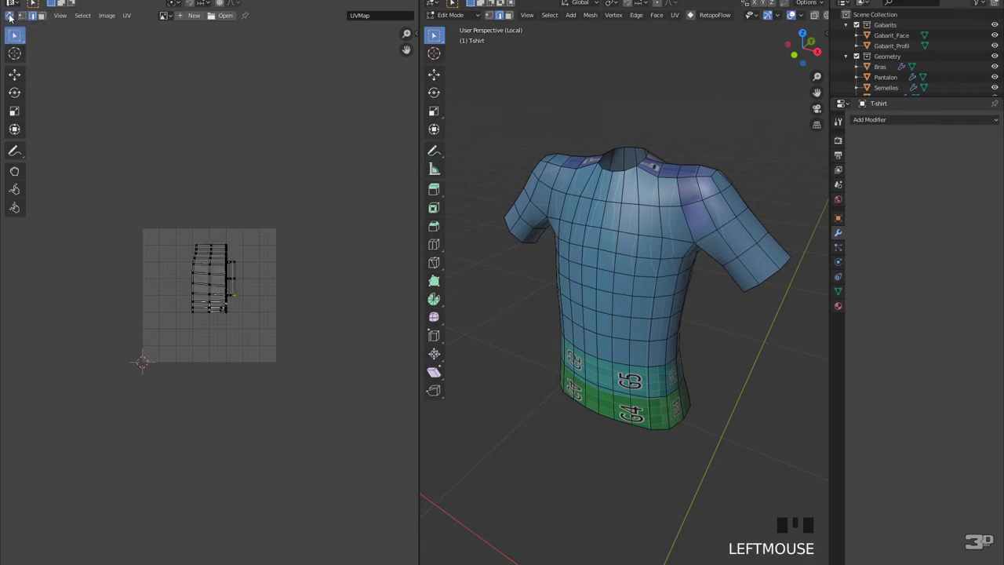
scroll(up, 3)
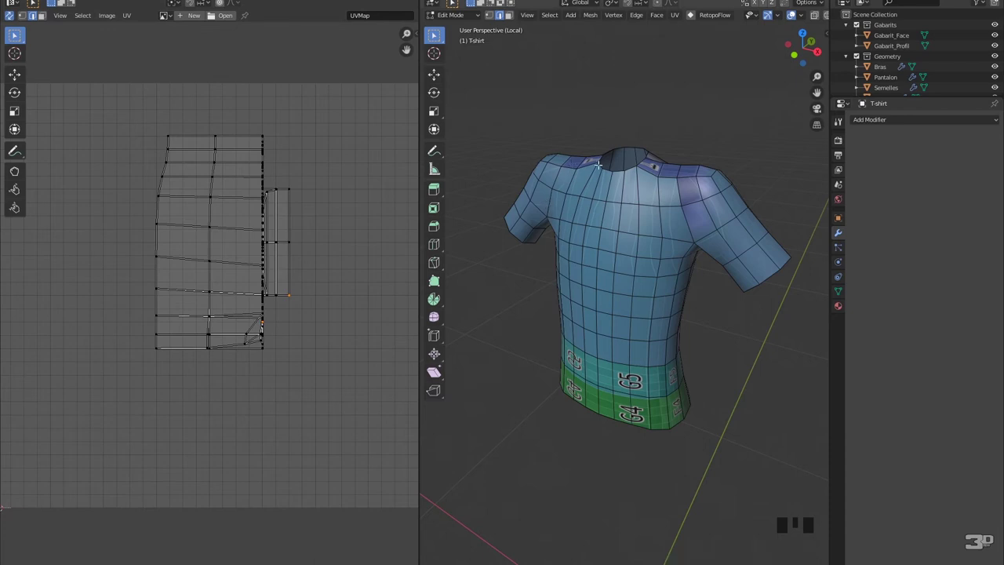
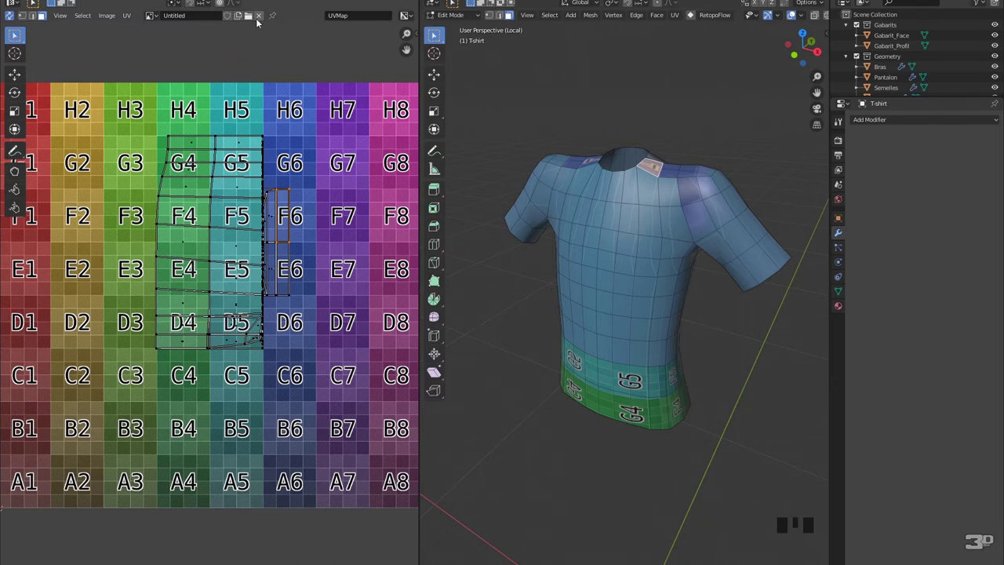
Unlink the Untitled test grid image and frame the T-shirt's UV layout on the plain grid.
drag(259, 23, 261, 84)
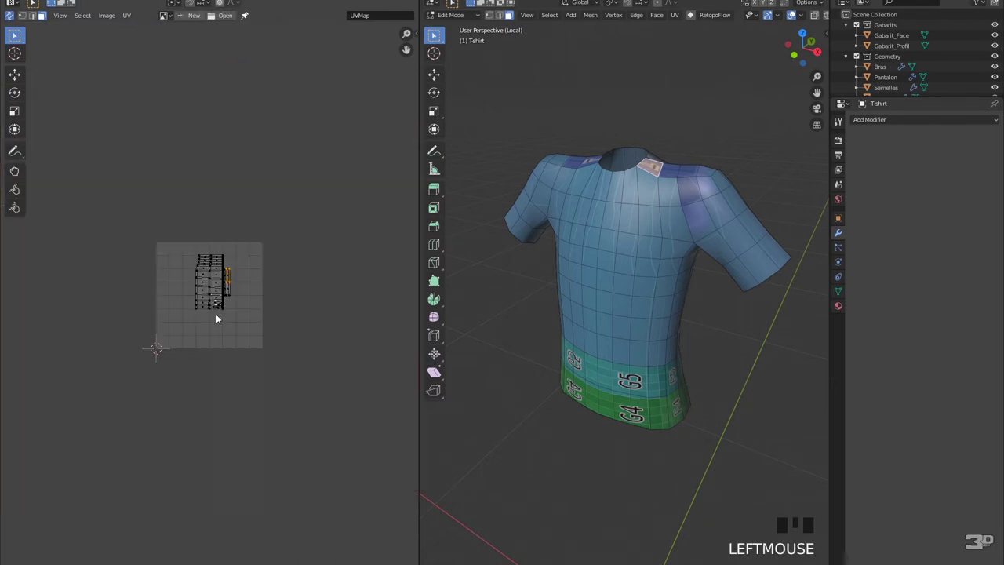
scroll(up, 3)
scroll(down, 3)
drag(211, 251, 331, 238)
scroll(up, 3)
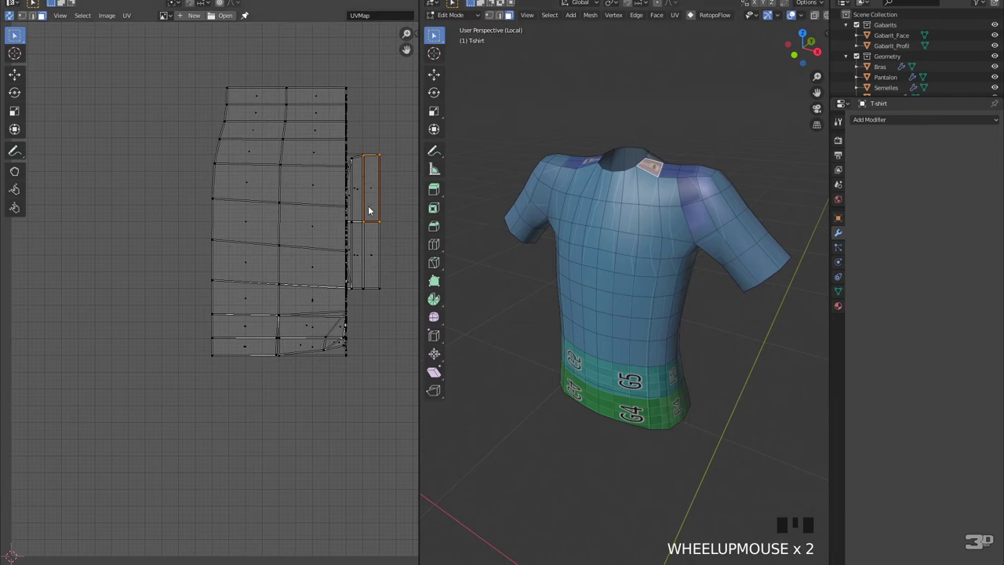
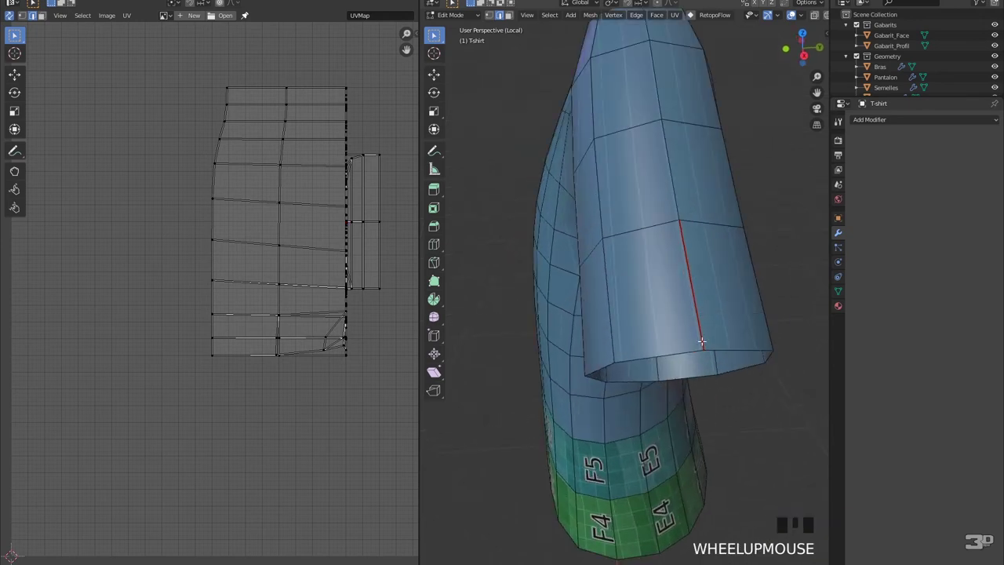
Mark seams under the sleeves and along the sides of the T-shirt.
scroll(down, 3)
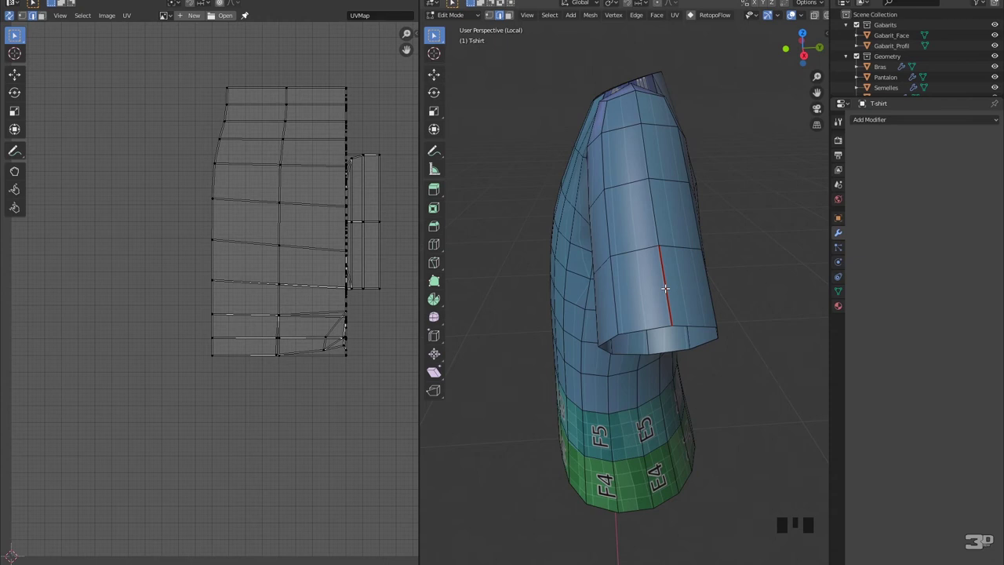
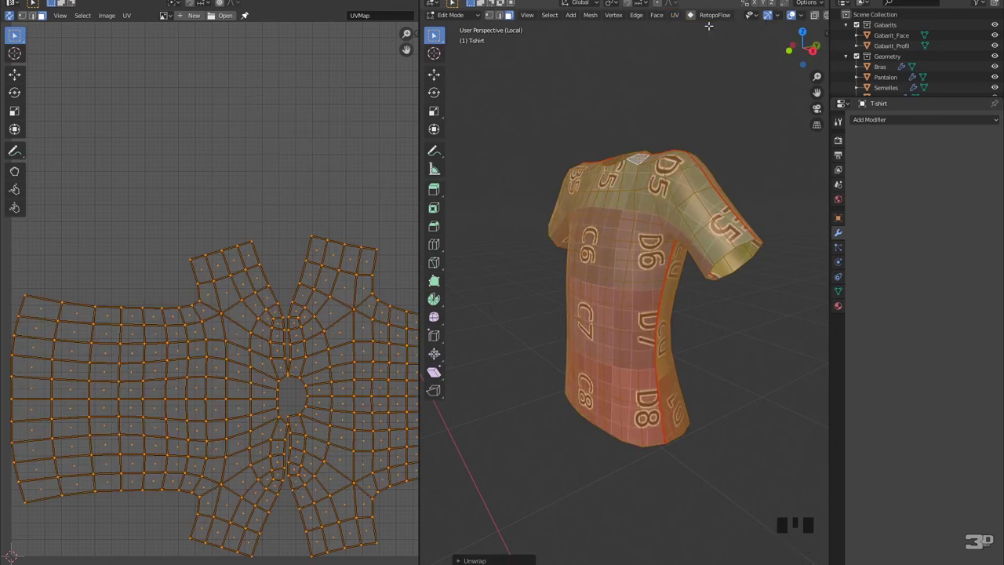
Unwrap the T-shirt, disable UV Sync Selection and switch to island select mode.
scroll(down, 3)
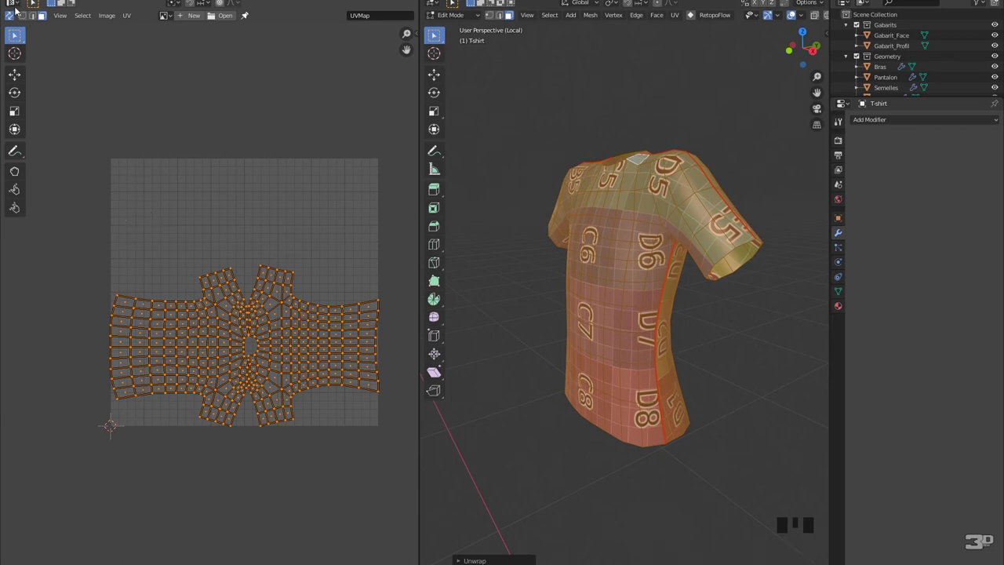
click(14, 17)
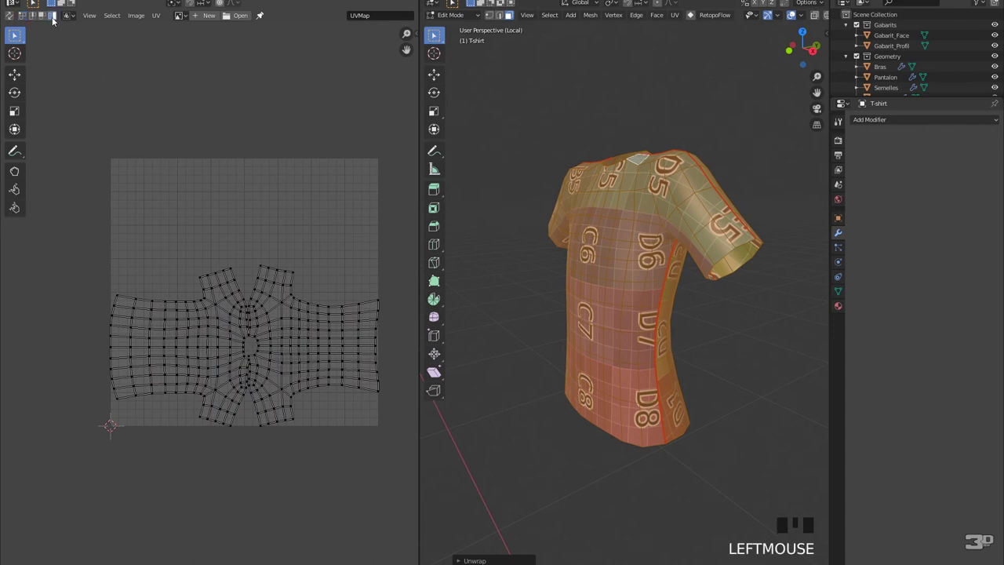
click(180, 306)
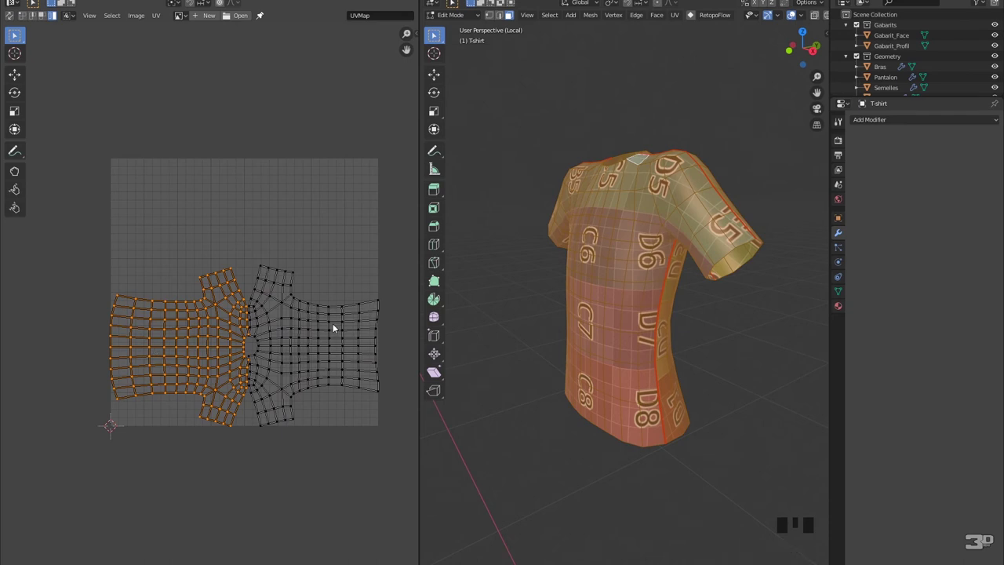
Select the front and back UV islands in turn to check they are separate.
click(333, 330)
click(193, 317)
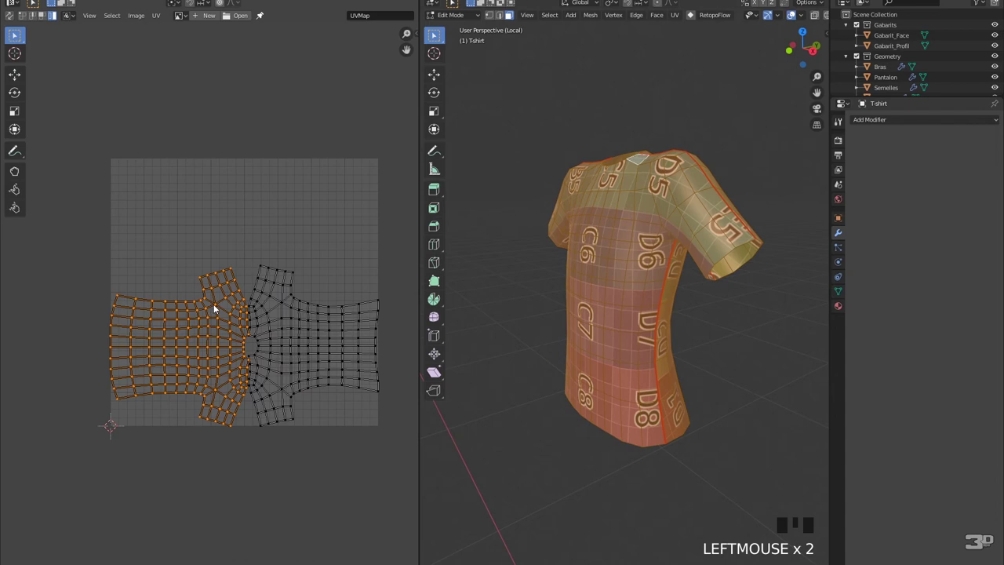
click(315, 325)
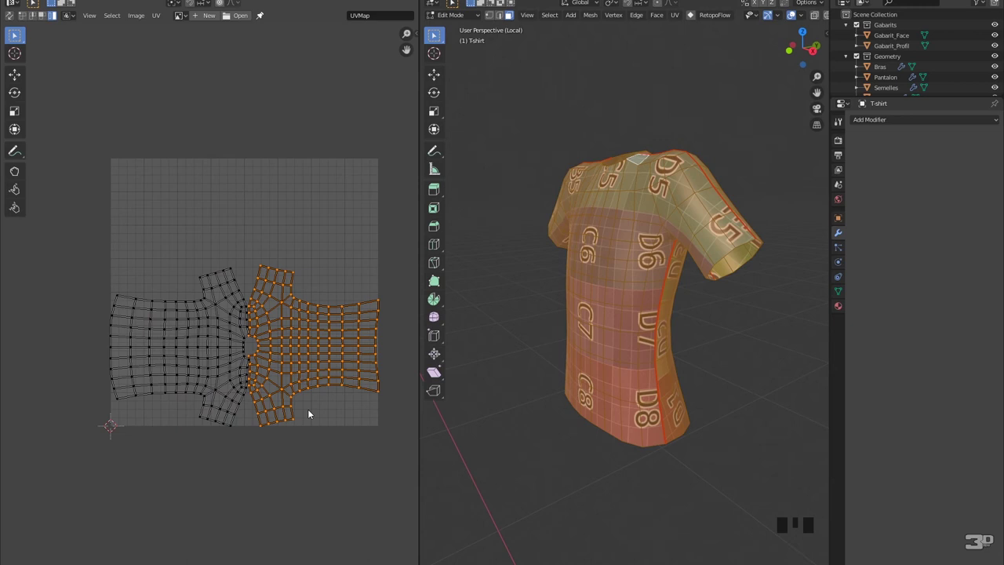
key(KP_3)
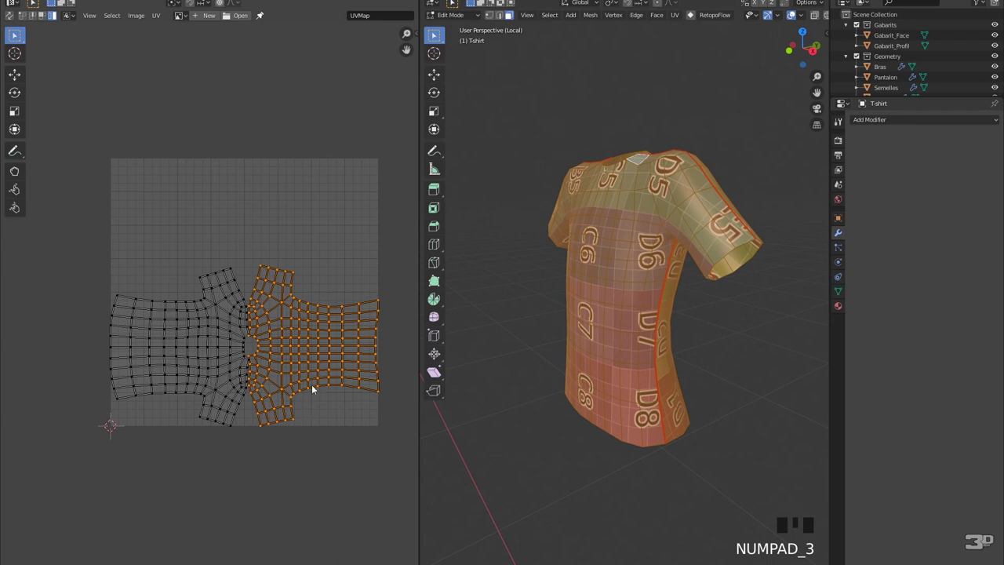
Rotate the right and left UV islands upright with R 90/270.
key(r)
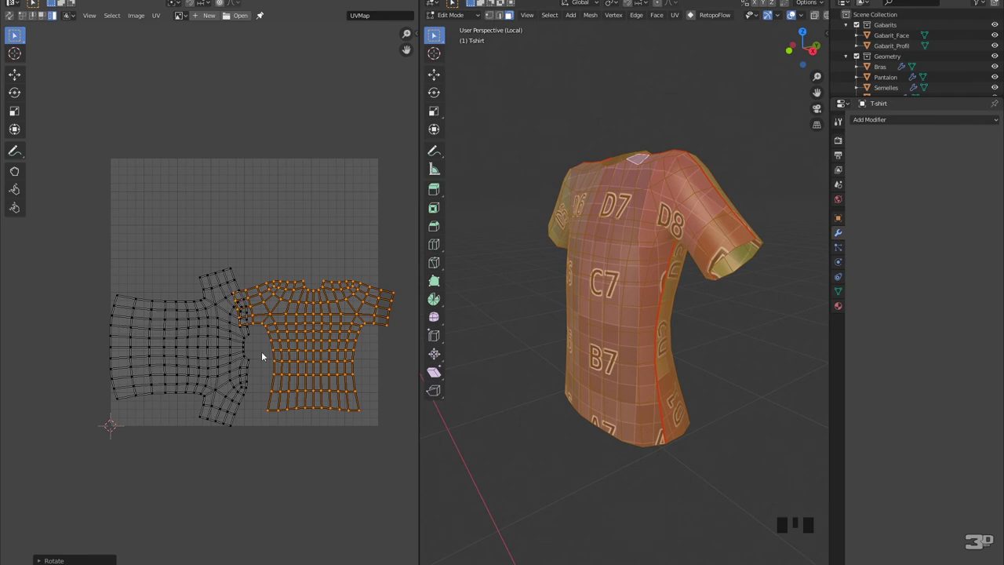
click(206, 353)
key(r)
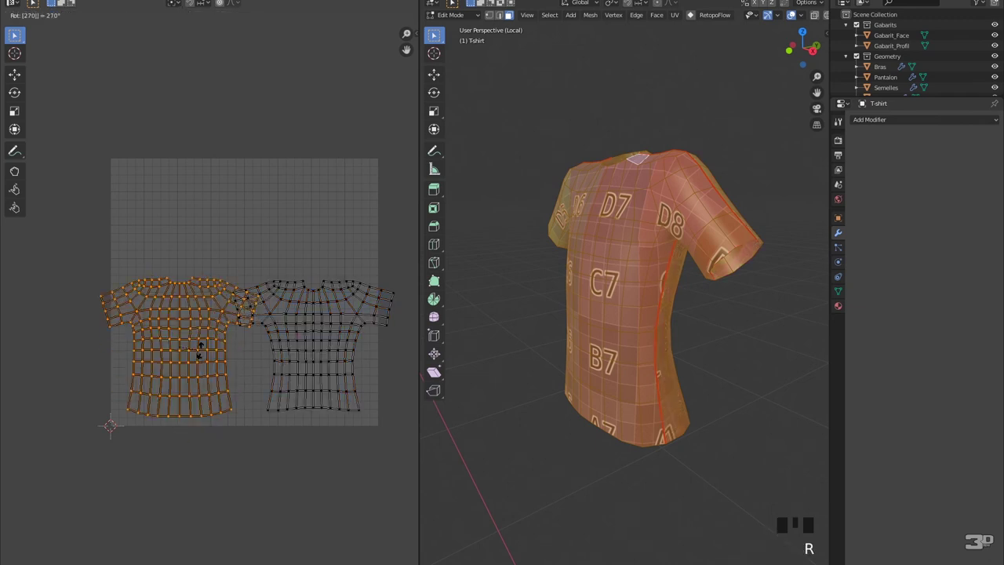
click(181, 318)
Move the front island to the top-left and the back island to the bottom-right of the grid.
key(g)
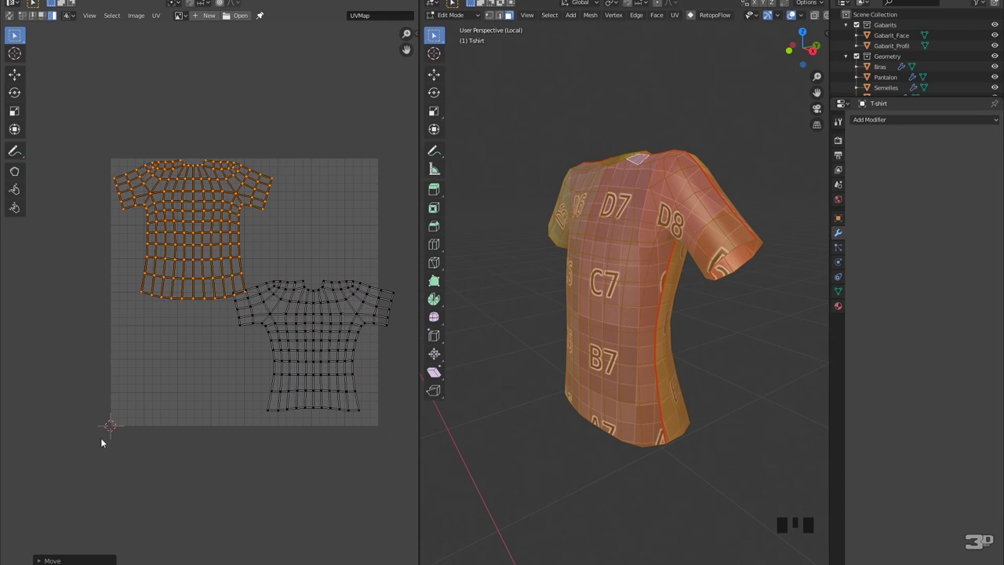
click(308, 325)
key(g)
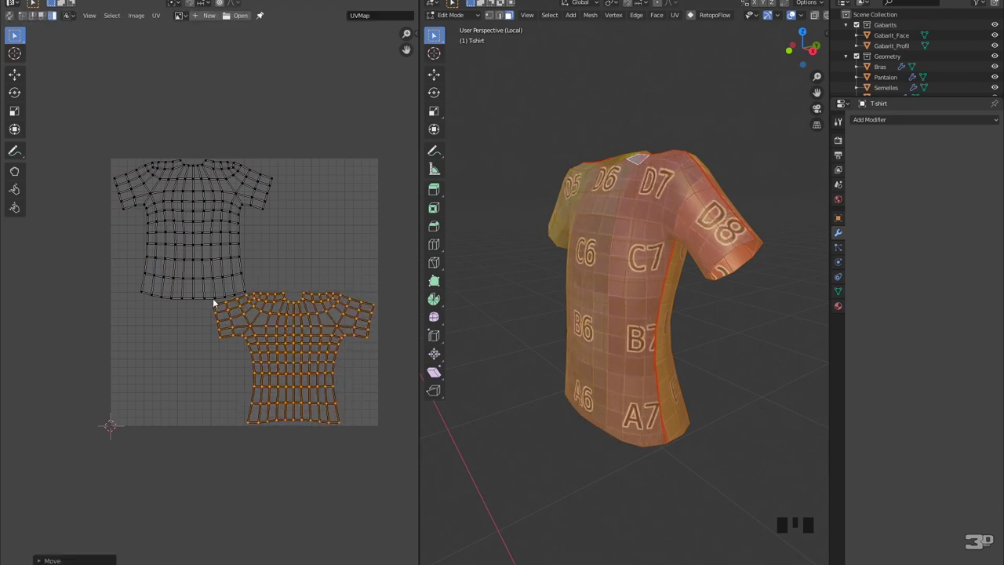
scroll(up, 3)
scroll(down, 3)
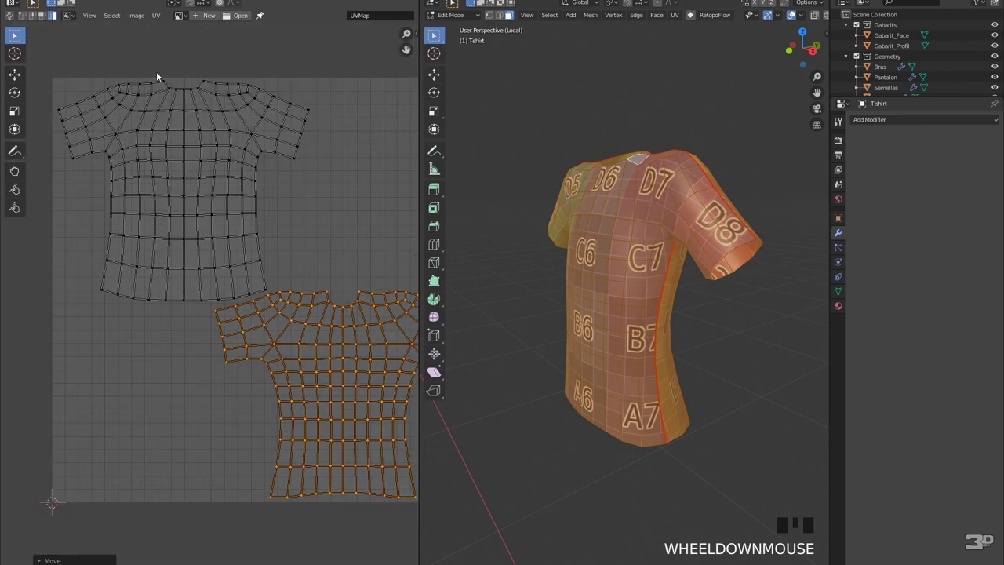
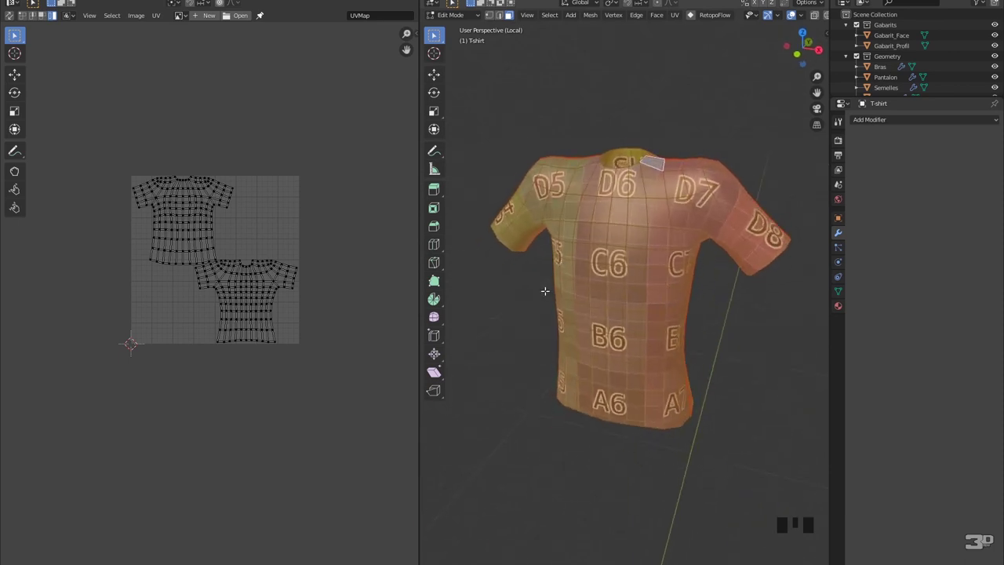
Return to Object Mode, exit Local View and select the Pantalon object.
key(Tab)
key(KP_Divide)
click(631, 195)
Show the trousers' material settings and orbit to view them.
click(843, 306)
drag(865, 168, 583, 212)
scroll(up, 3)
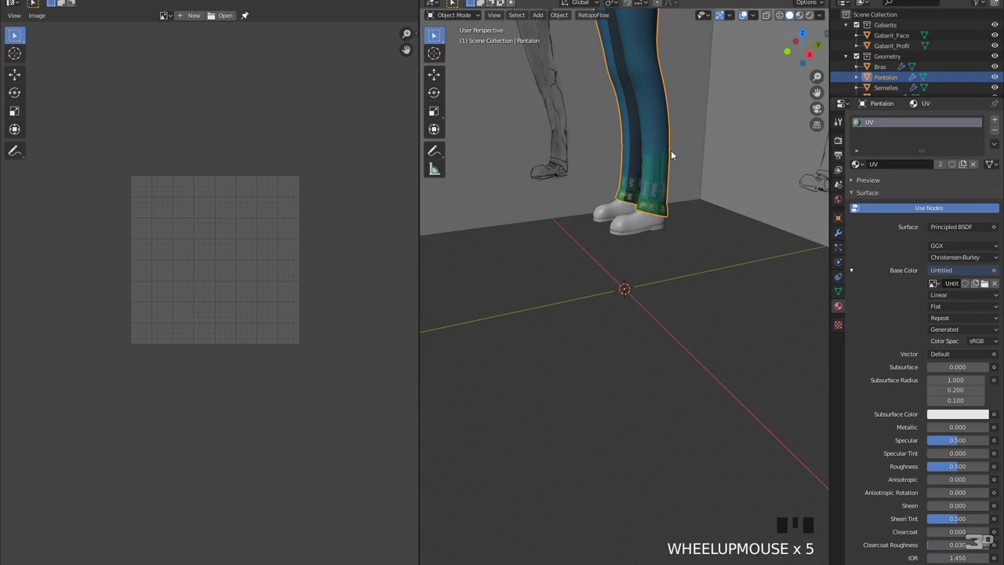